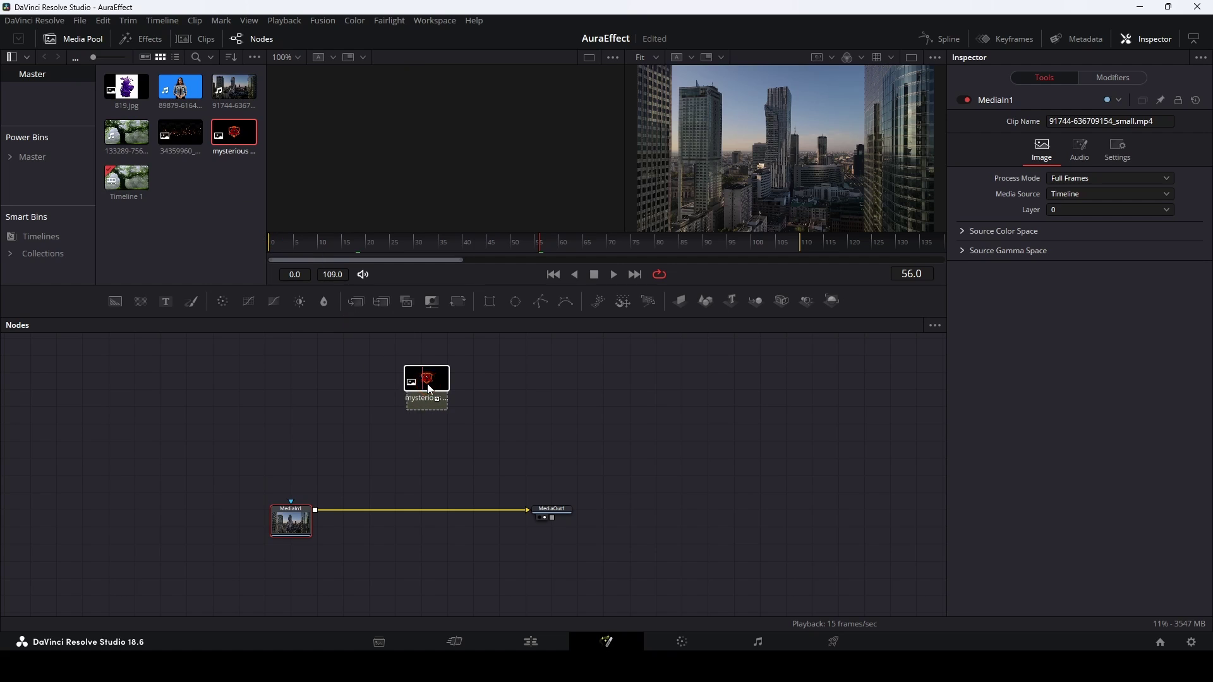
# Retype the Background node's width, entering 1000 so far with height still 1080.
pyautogui.press('1')
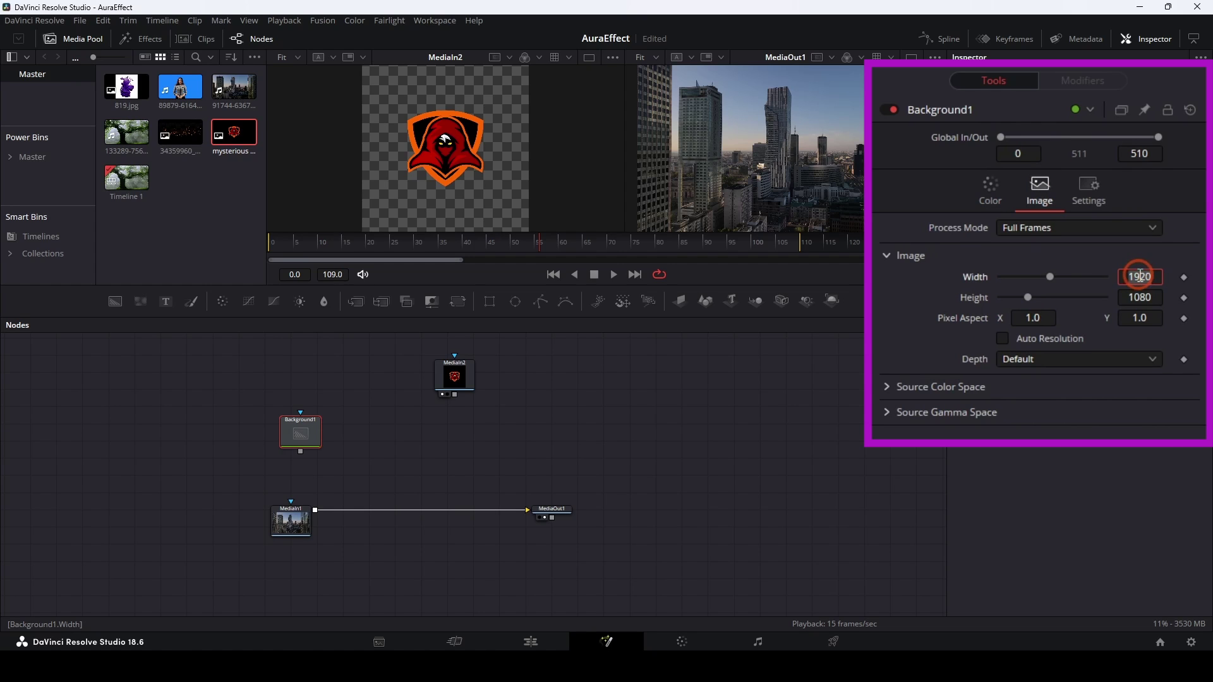
pyautogui.write('10')
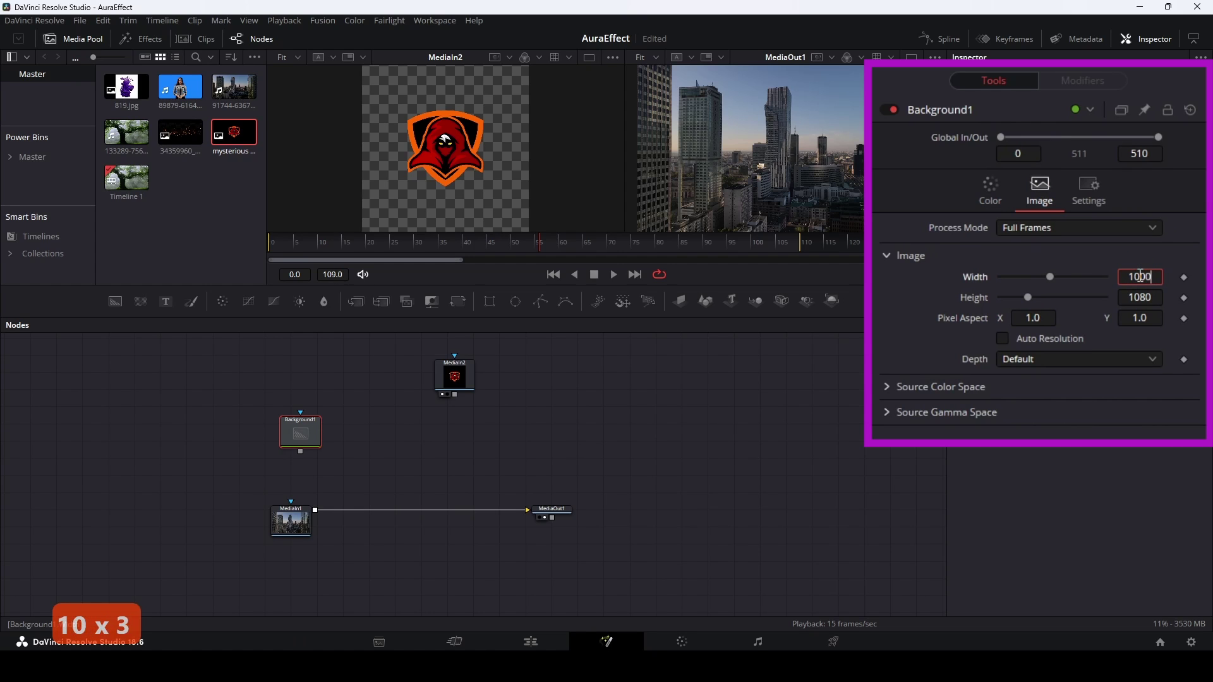
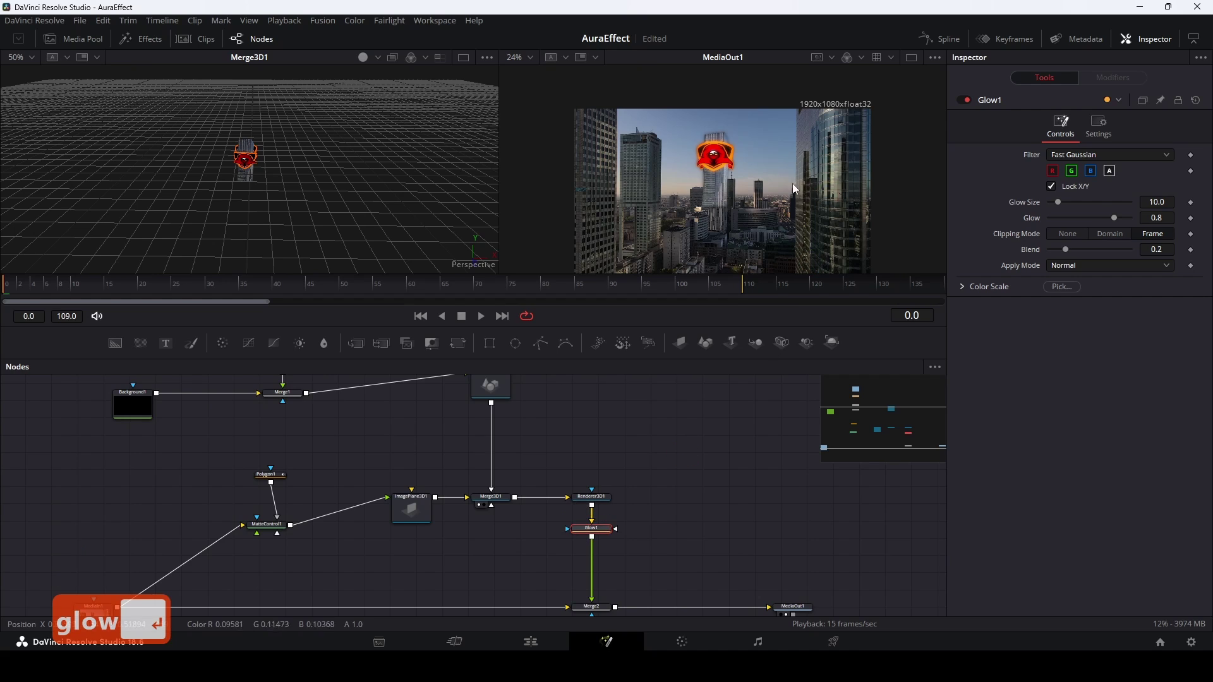
# Pan the node graph, play back the glowing logo, and search 'colo' for a color node.
pyautogui.middleClick(750, 165)
pyautogui.middleClick(750, 165)
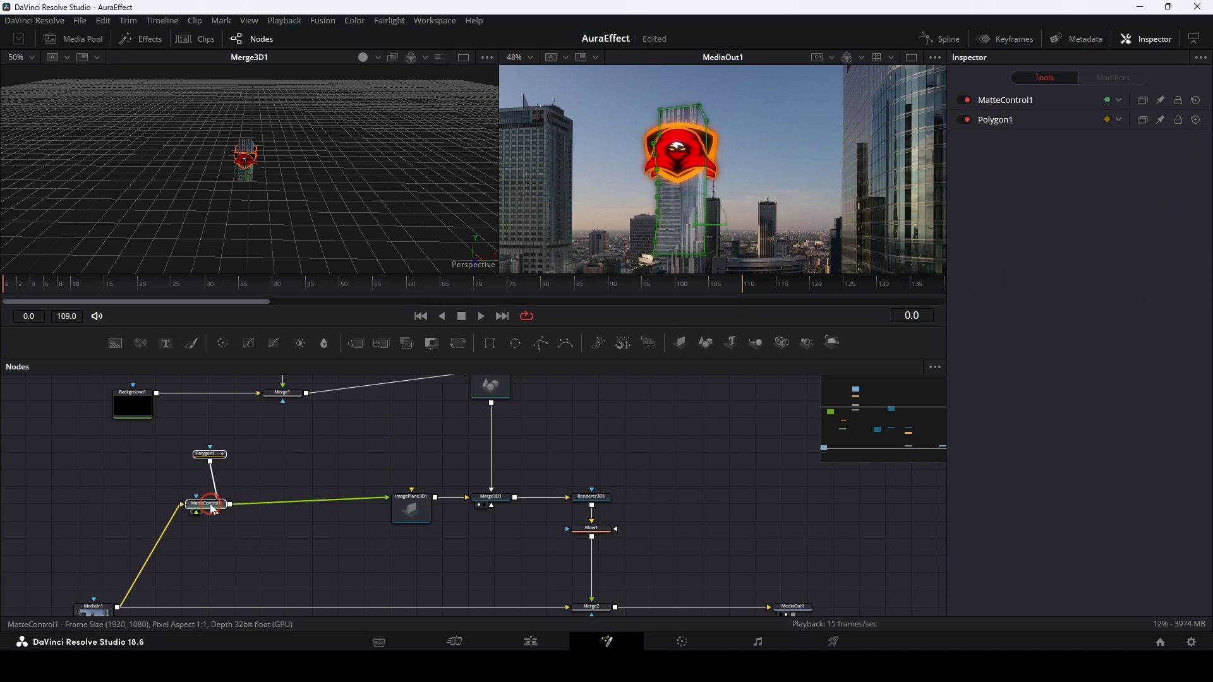
pyautogui.click(209, 498)
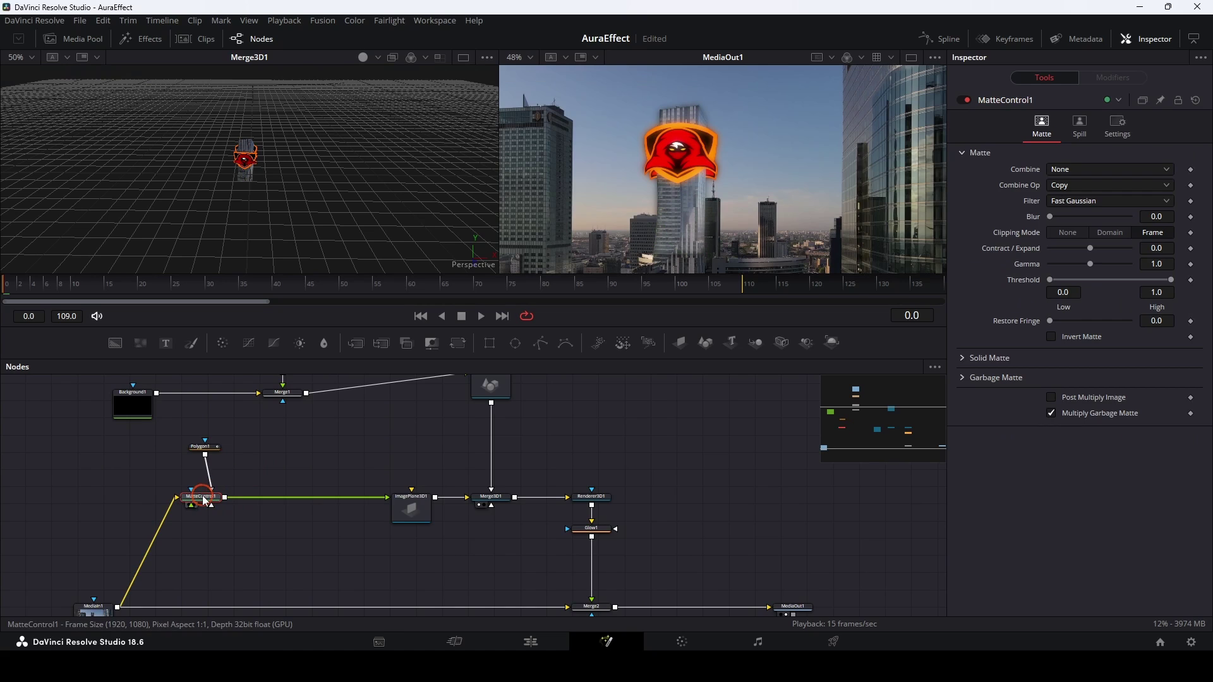
pyautogui.press('space')
pyautogui.write('colo')
# Enter 360 degrees as the Shape3D1 logo's Y rotation.
pyautogui.press('Return')
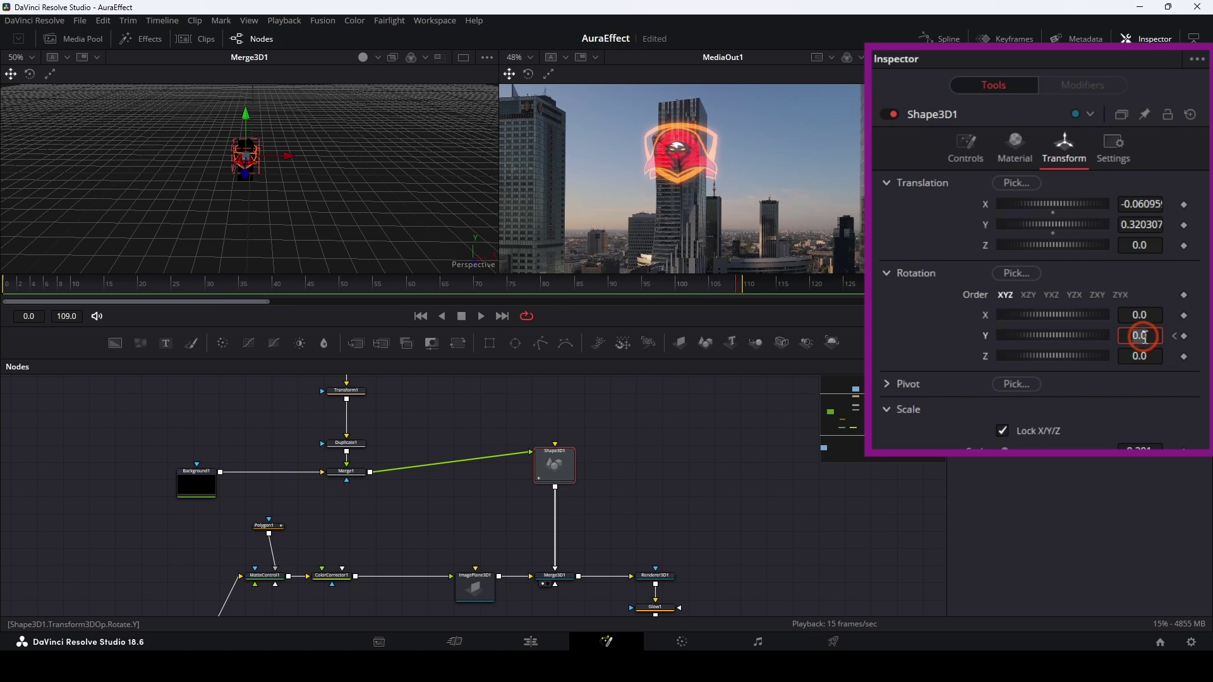
pyautogui.write('360')
# Confirm the rotation and search the Effects library for 'digi' to find Digital Glitch.
pyautogui.press('Return')
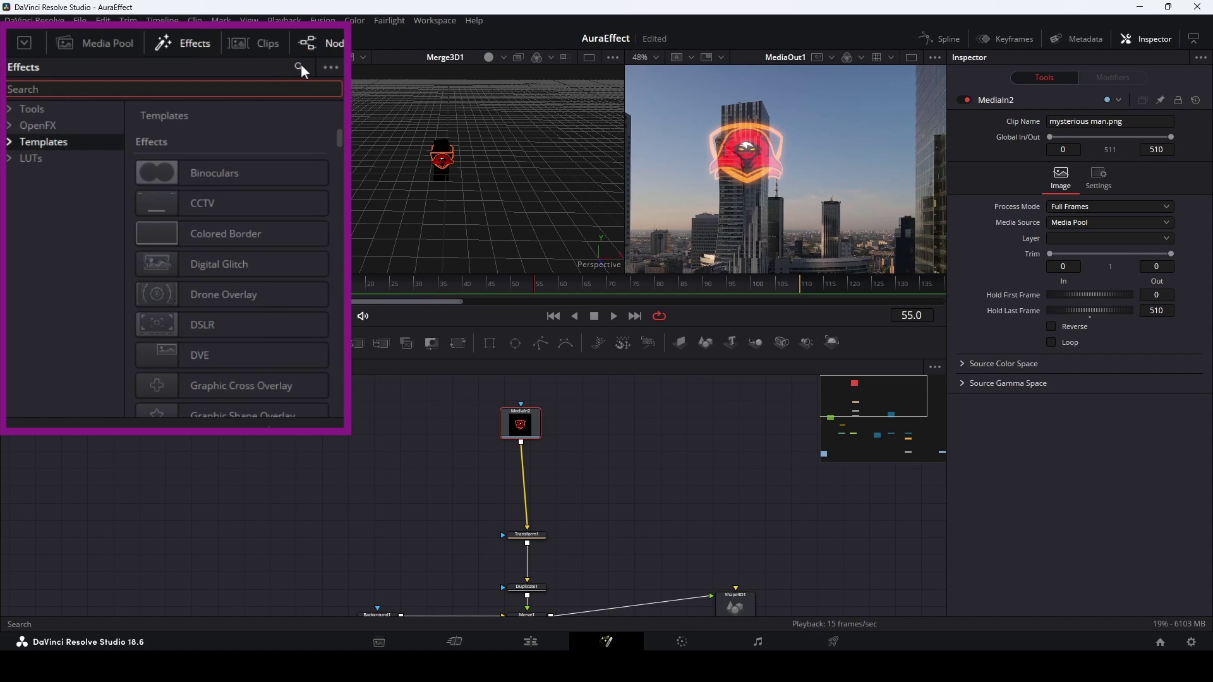
pyautogui.write('digi')
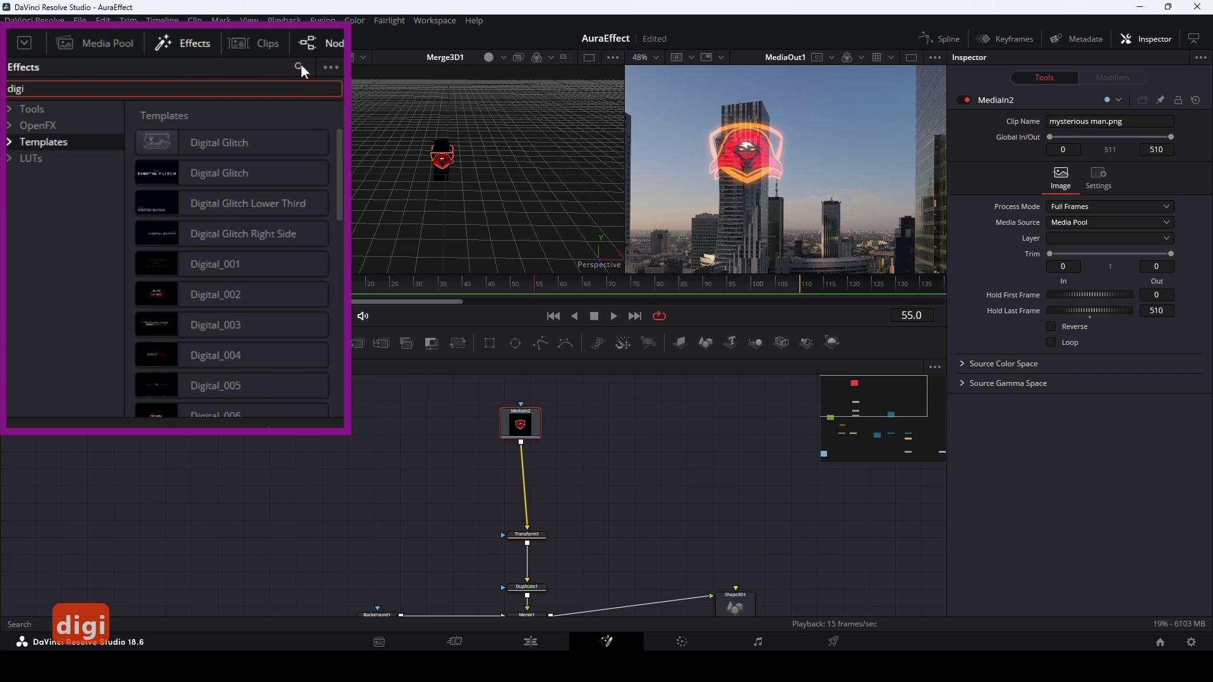